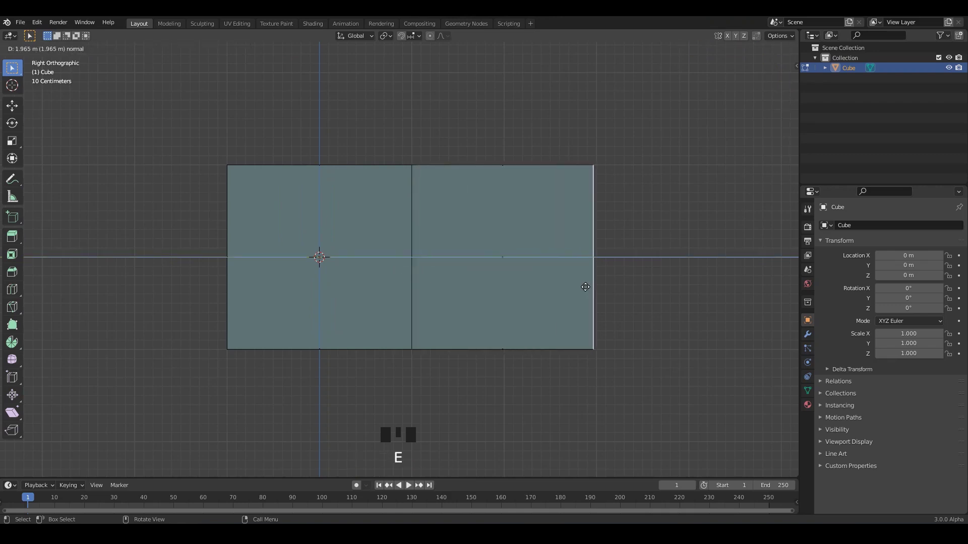
# Move the extruded end vertex vertically to start shaping the wavy strand
pyautogui.middleClick(318, 262)
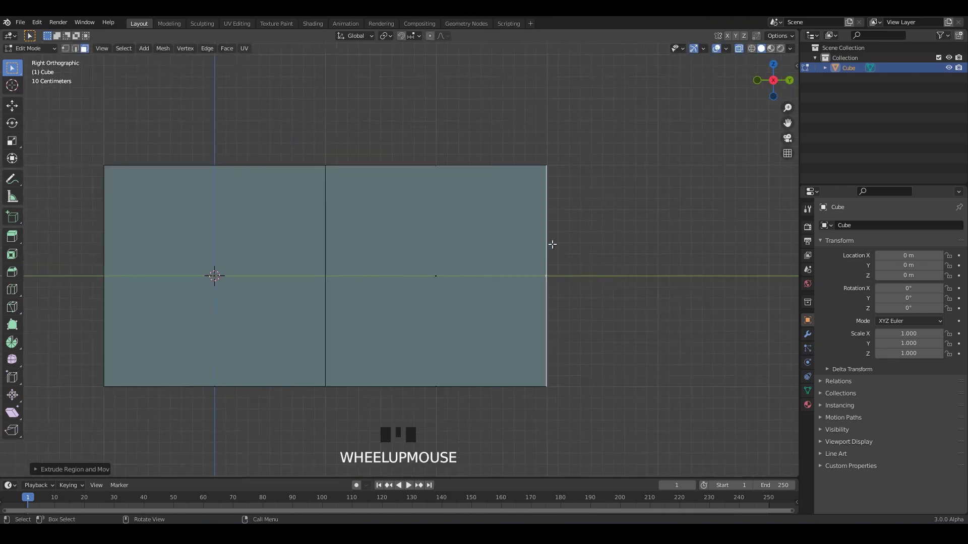
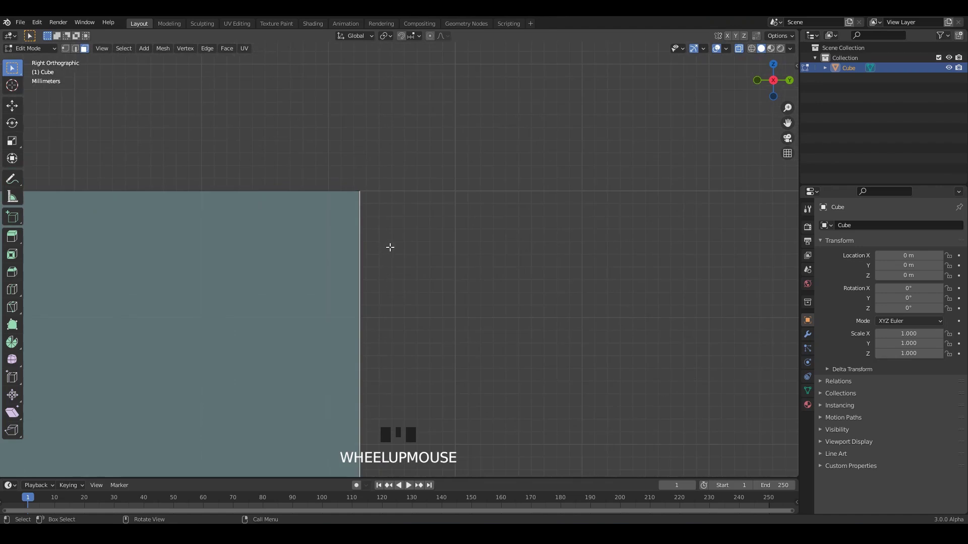
pyautogui.press('g')
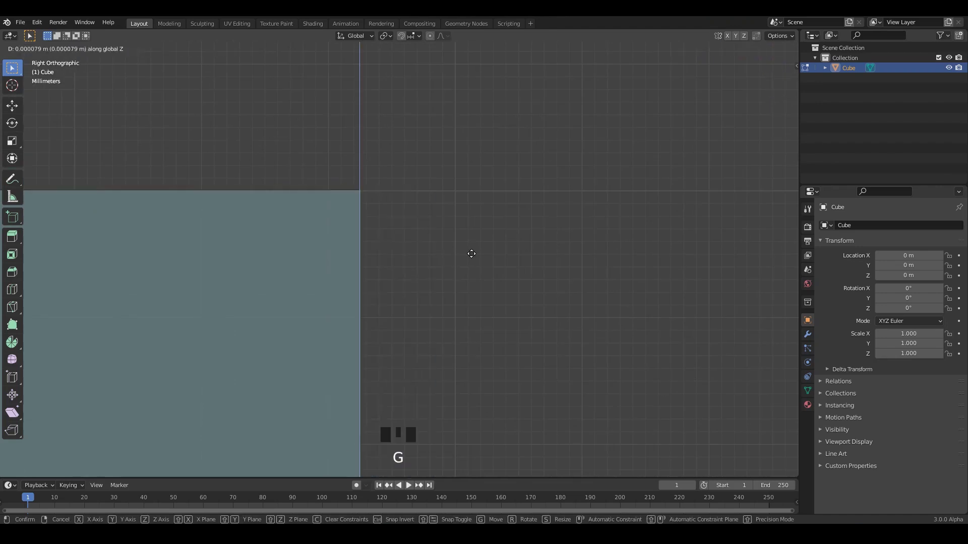
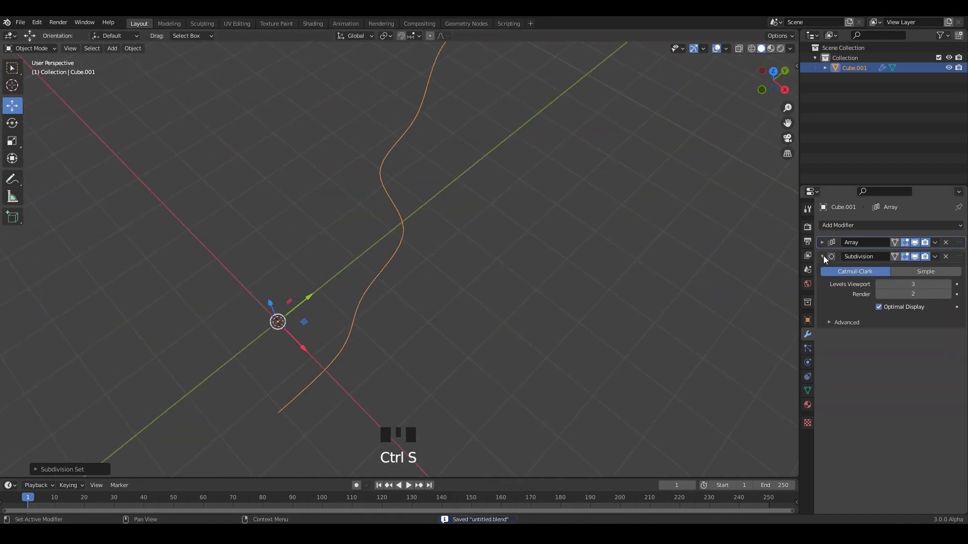
# Add a Skin modifier and a second Subdivision Surface modifier to thicken the strand into a smooth tube
pyautogui.moveTo(825, 262); pyautogui.dragTo(541, 285)
pyautogui.moveTo(542, 285); pyautogui.dragTo(884, 313)
pyautogui.click(884, 312)
pyautogui.moveTo(386, 218); pyautogui.dragTo(825, 270)
pyautogui.moveTo(824, 269); pyautogui.dragTo(853, 220)
pyautogui.moveTo(850, 227); pyautogui.dragTo(564, 305)
pyautogui.moveTo(565, 304); pyautogui.dragTo(940, 420)
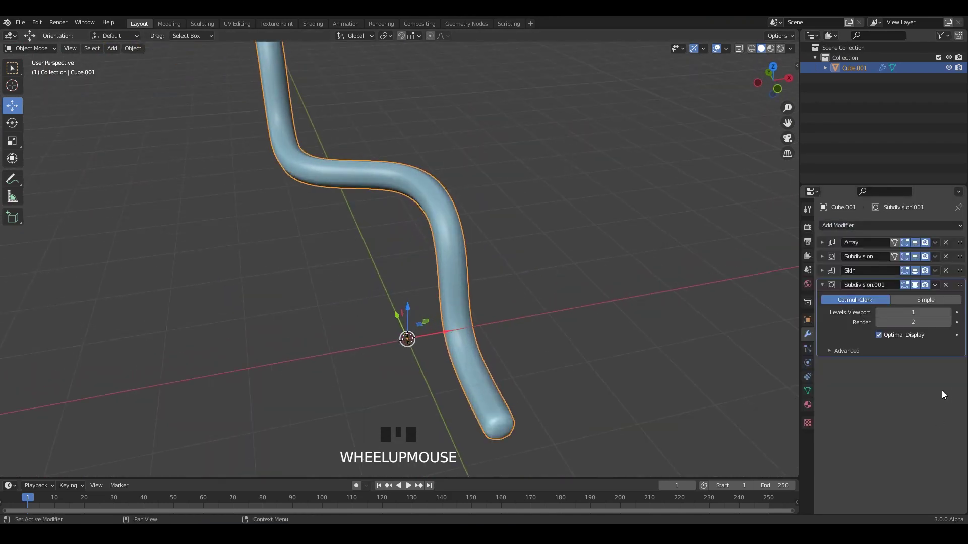
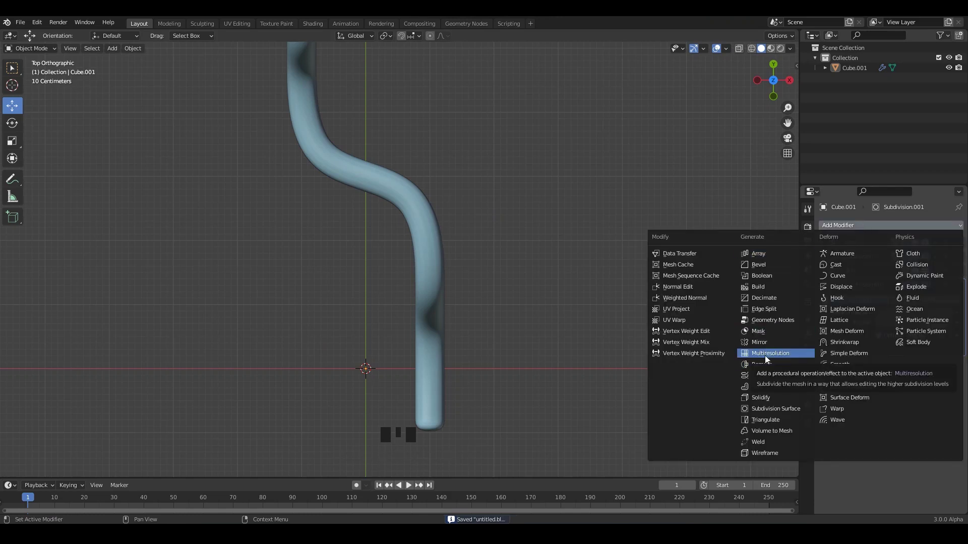
# Save the file and widen the second Array's constant offset to spread the strand copies apart
pyautogui.scroll(-3)
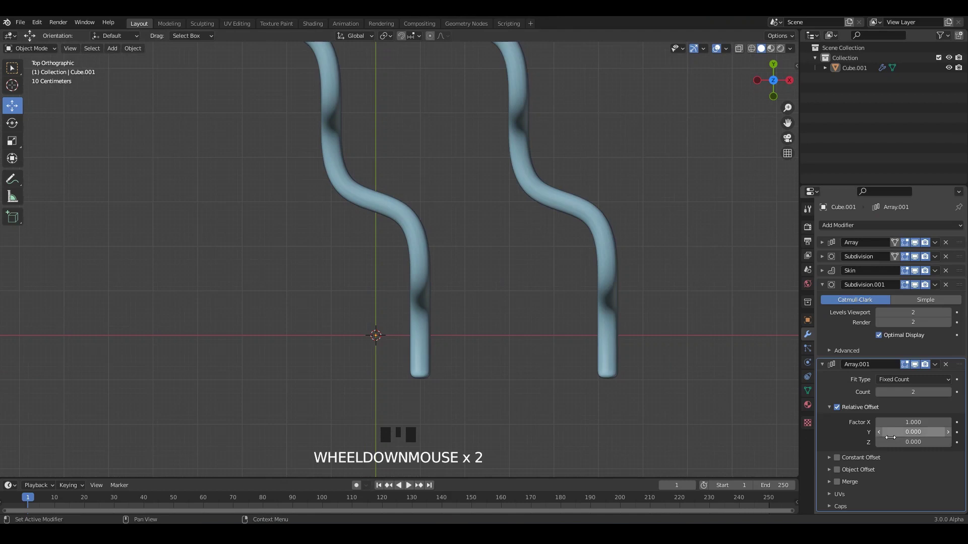
pyautogui.press('ctrl+s')
pyautogui.moveTo(825, 288); pyautogui.dragTo(862, 406)
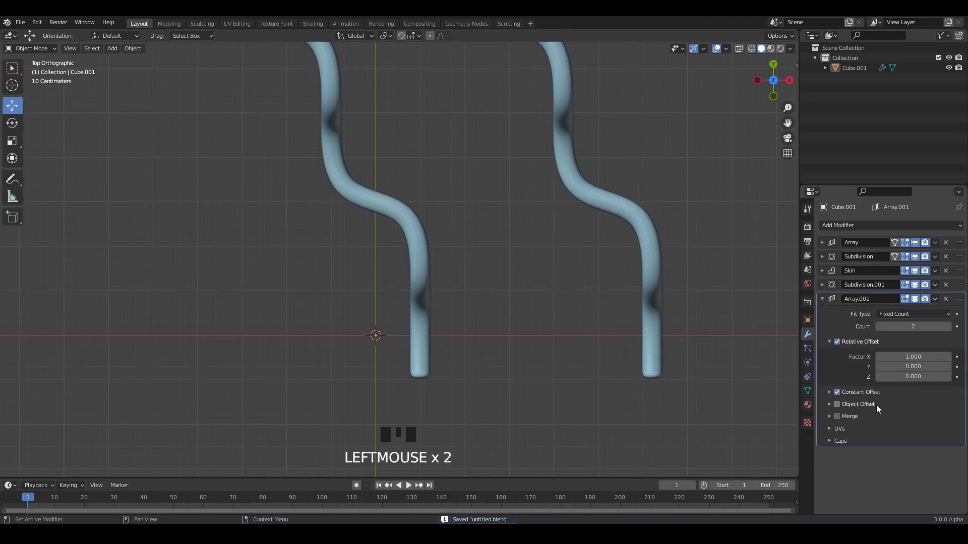
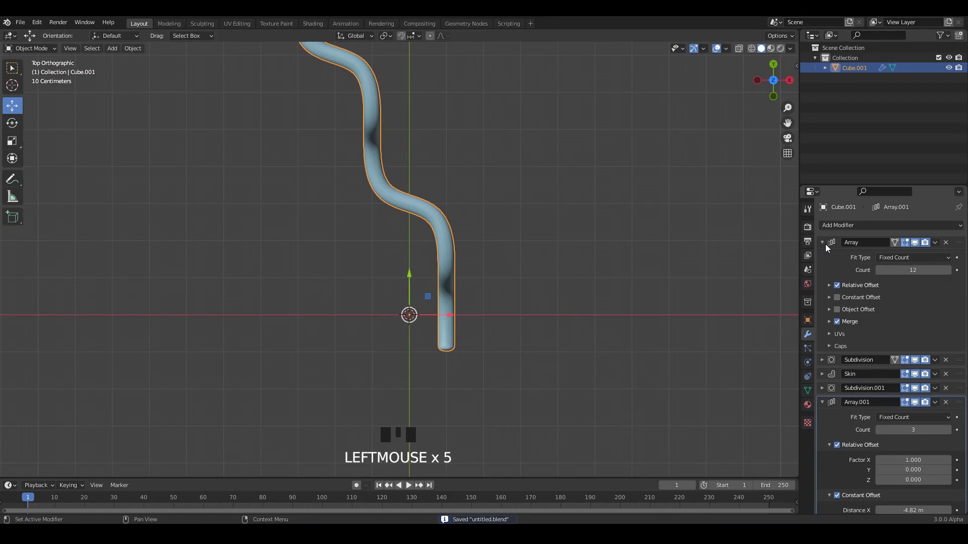
# Collapse the first Array panel, save, and scroll to Array.001's constant offset settings
pyautogui.click(830, 246)
pyautogui.press('ctrl+s')
pyautogui.click(463, 253)
pyautogui.scroll(-3)
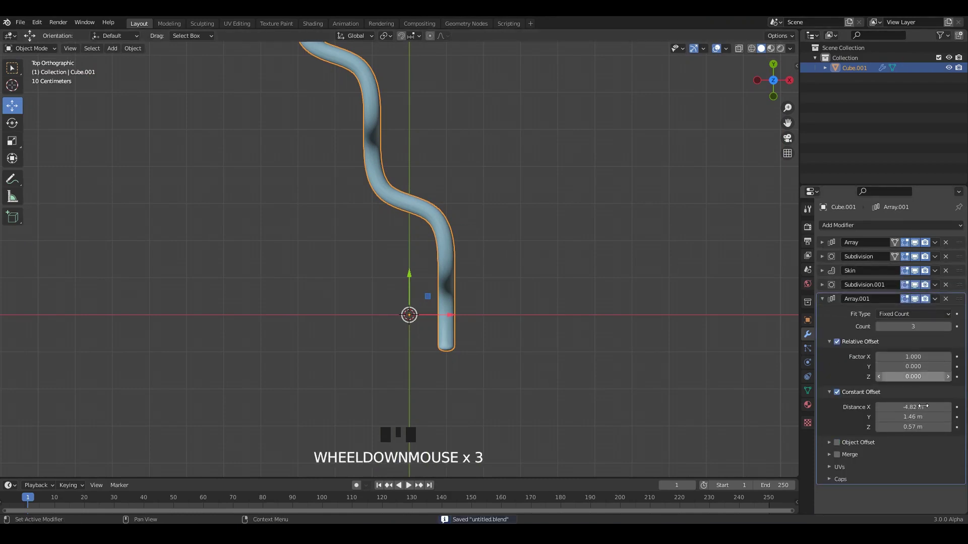
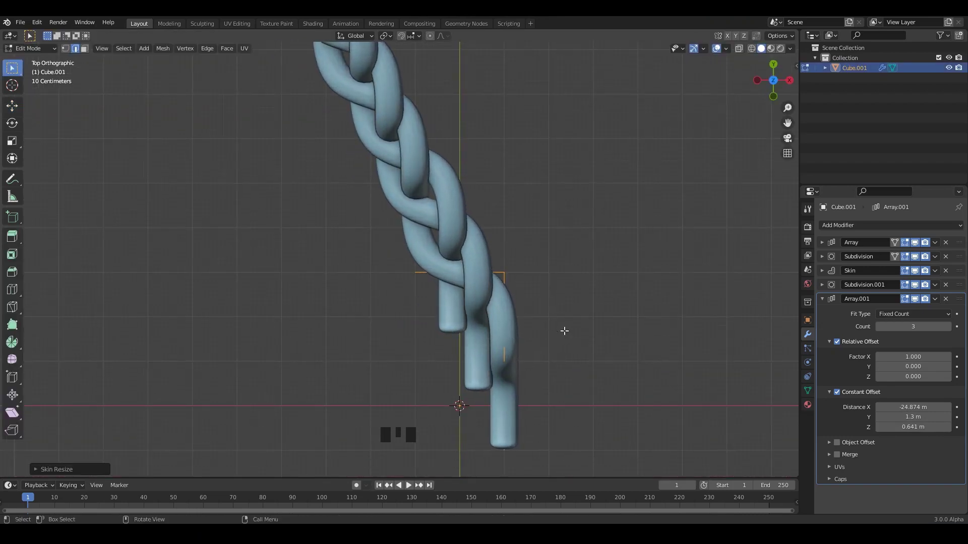
# Start a Skin Resize on the strand vertices to thicken the braid strands
pyautogui.press('shift+a')
pyautogui.press('ctrl+a')
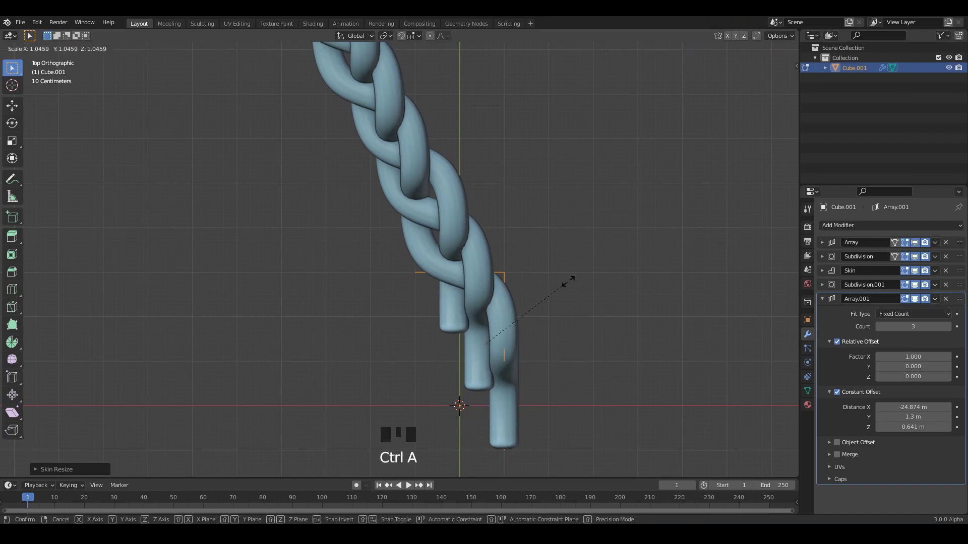
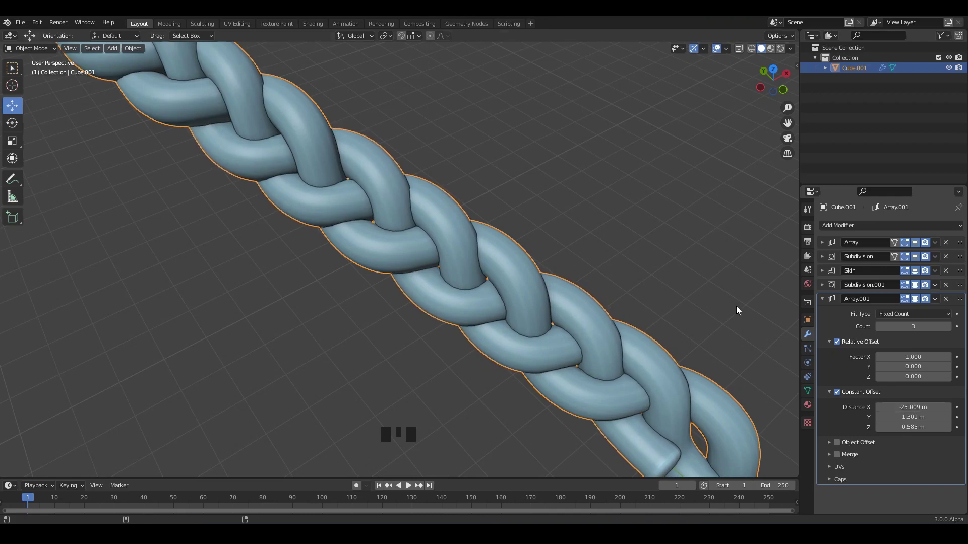
# Nudge the Constant Offset values and scale the strands so they sit snugly, saving the file
pyautogui.moveTo(694, 254); pyautogui.dragTo(705, 259)
pyautogui.scroll(-3)
pyautogui.moveTo(698, 267); pyautogui.dragTo(712, 265)
pyautogui.press('s')
pyautogui.moveTo(578, 267); pyautogui.dragTo(615, 240)
pyautogui.press('ctrl+s')
pyautogui.click(615, 240)
pyautogui.moveTo(603, 245); pyautogui.dragTo(382, 274)
pyautogui.press('ctrl+s')
# Finish the offset tweaks, save, and bring up the Add menu for the NURBS path
pyautogui.scroll(-3)
pyautogui.moveTo(436, 221); pyautogui.dragTo(445, 235)
pyautogui.scroll(3)
pyautogui.scroll(3)
pyautogui.press('ctrl+s')
pyautogui.scroll(-3)
pyautogui.click(497, 242)
pyautogui.moveTo(449, 265); pyautogui.dragTo(278, 197)
pyautogui.press('shift+a')
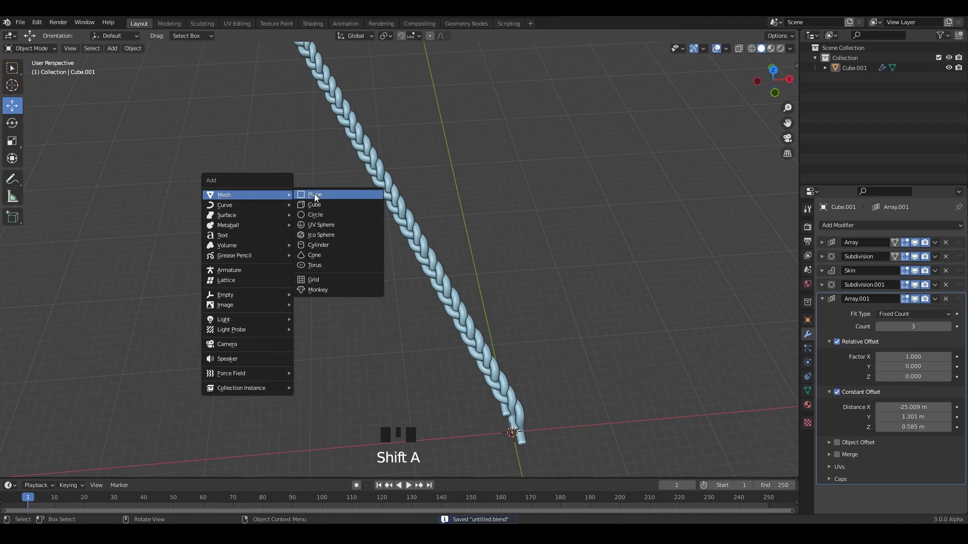
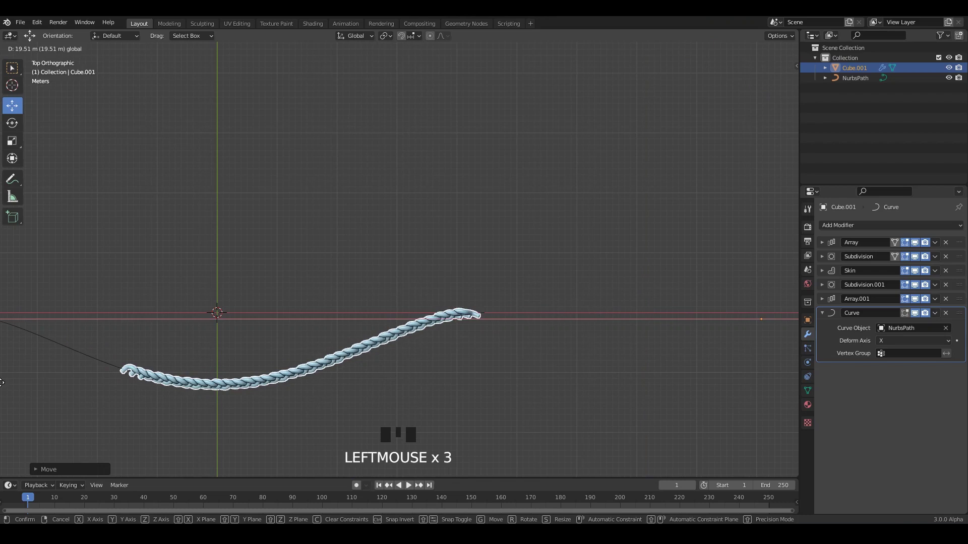
# Frame the braid in Right Orthographic view and start rotating it around the Y axis onto the path
pyautogui.scroll(-3)
pyautogui.scroll(3)
pyautogui.middleClick(433, 301)
pyautogui.middleClick(413, 312)
pyautogui.moveTo(435, 293); pyautogui.dragTo(477, 344)
pyautogui.moveTo(478, 345); pyautogui.dragTo(575, 399)
pyautogui.press('r')
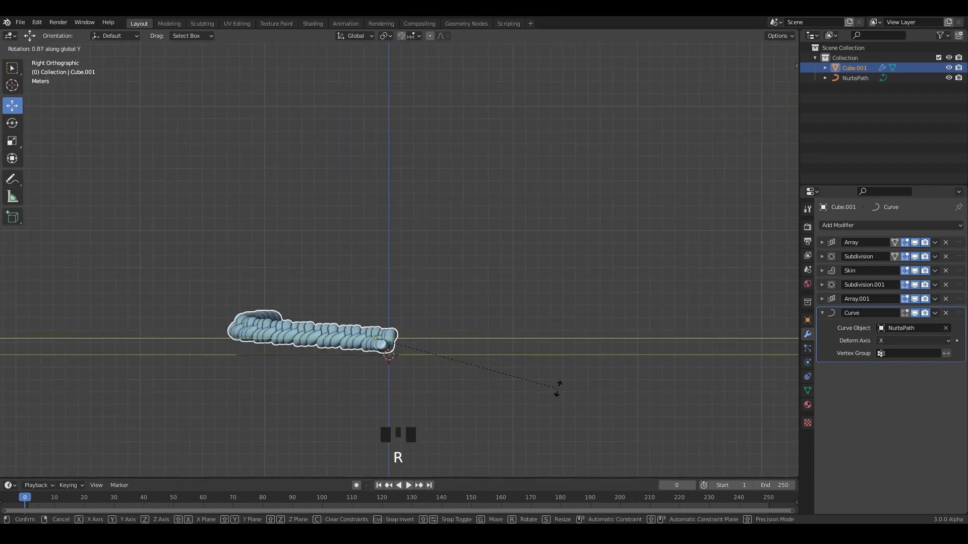
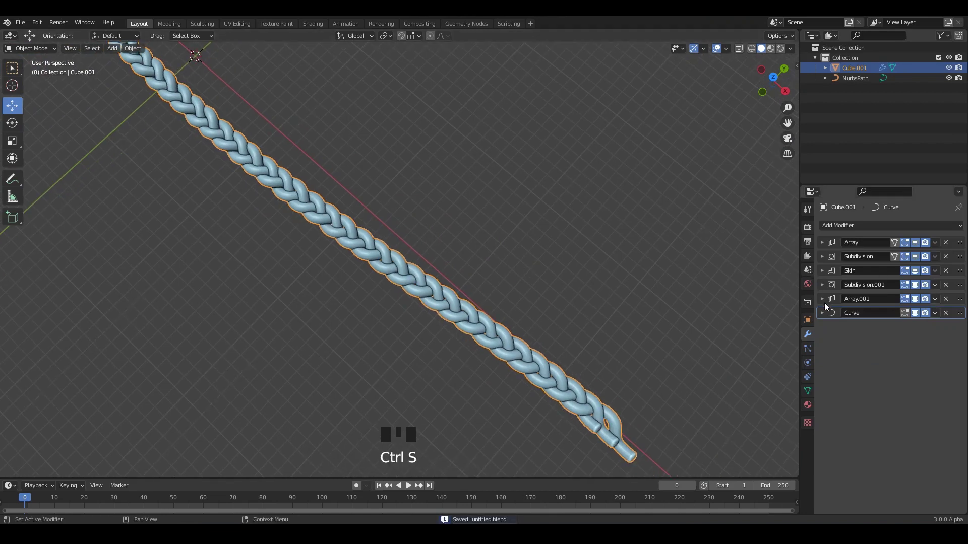
pyautogui.click(827, 304)
pyautogui.moveTo(523, 292); pyautogui.dragTo(597, 349)
pyautogui.scroll(3)
pyautogui.moveTo(584, 213); pyautogui.dragTo(557, 221)
pyautogui.middleClick(543, 232)
pyautogui.moveTo(535, 235); pyautogui.dragTo(546, 247)
pyautogui.press('ctrl+s')
pyautogui.moveTo(487, 213); pyautogui.dragTo(400, 265)
pyautogui.press('ctrl+s')
pyautogui.moveTo(797, 55); pyautogui.dragTo(477, 142)
pyautogui.moveTo(473, 149); pyautogui.dragTo(439, 227)
pyautogui.press('ctrl+s')
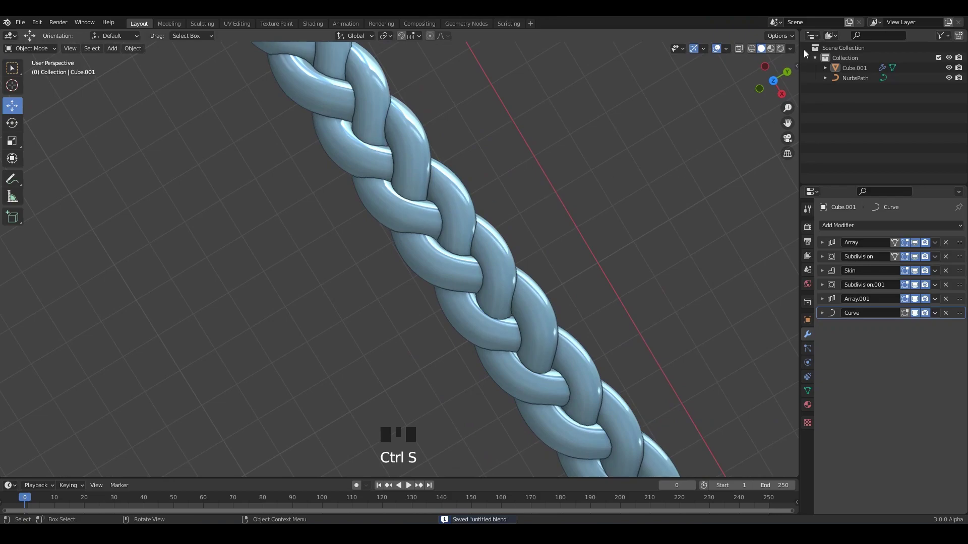